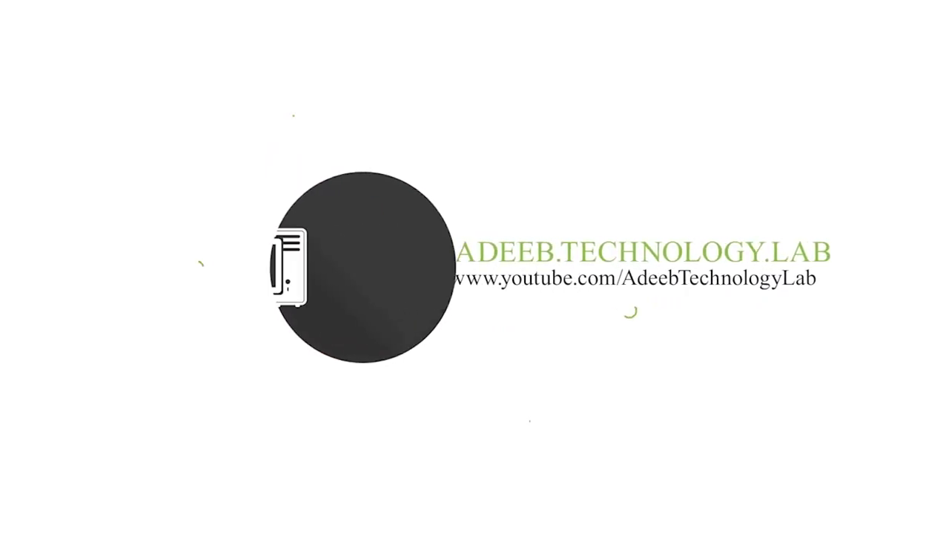
Open the 4 dising Thumbnail PSD from its folder via the right-click Open option.
click(703, 294)
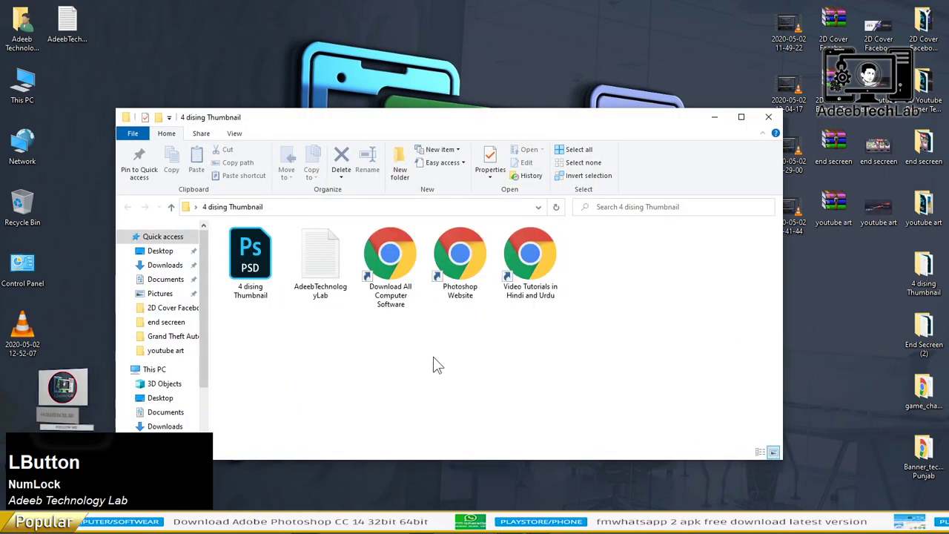
right_click(266, 271)
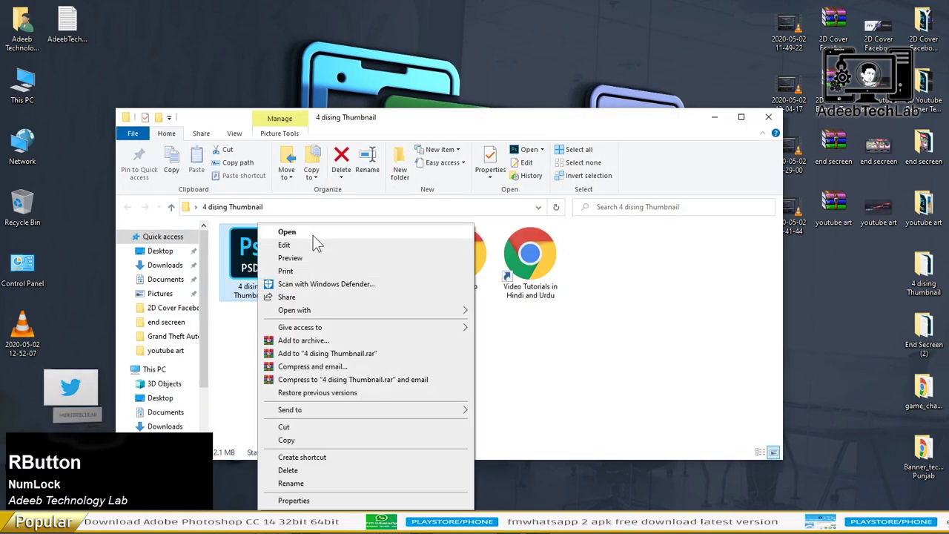
click(318, 241)
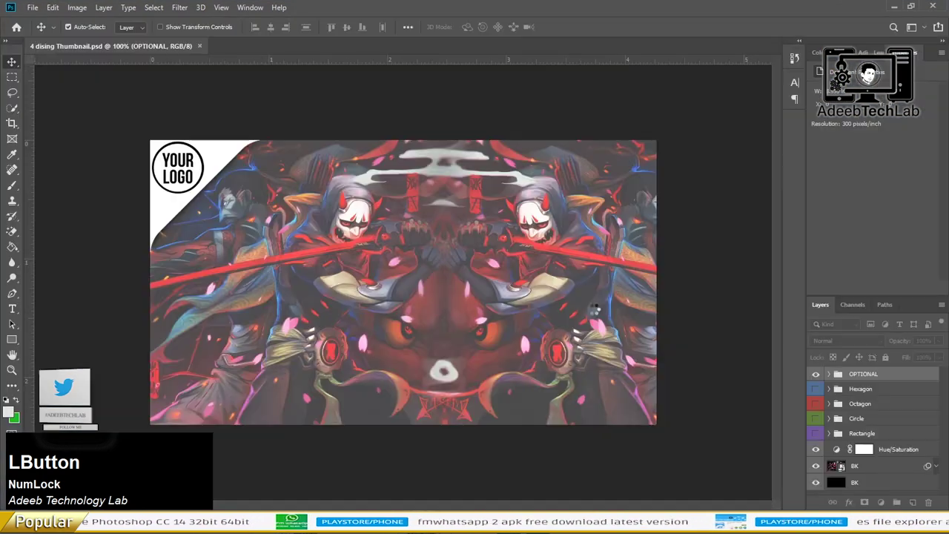
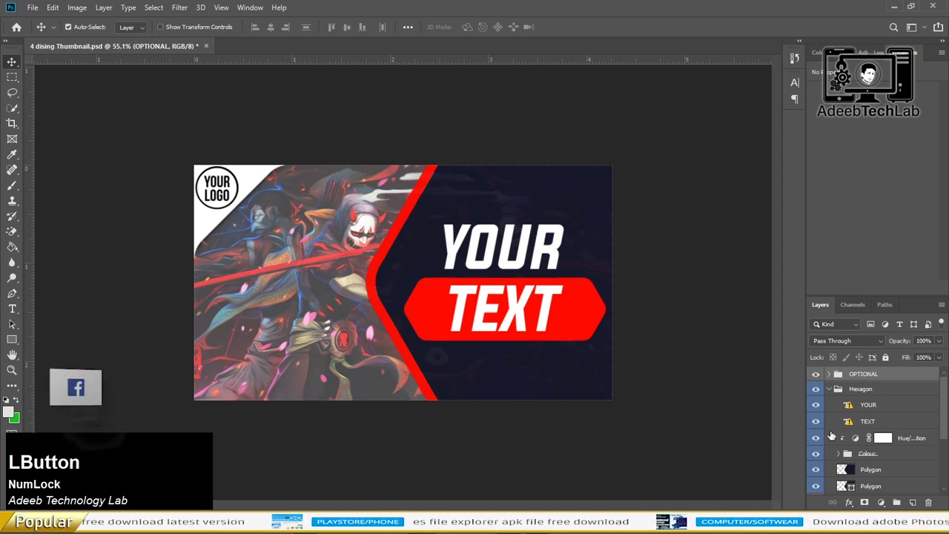
Scroll the Layers panel to reach the Hexagon group and its text layers.
scroll(down, 3)
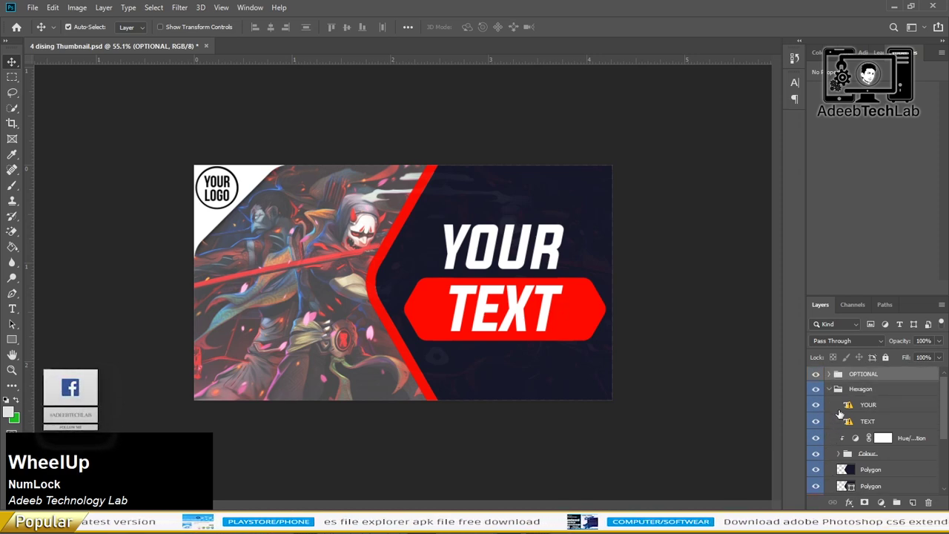
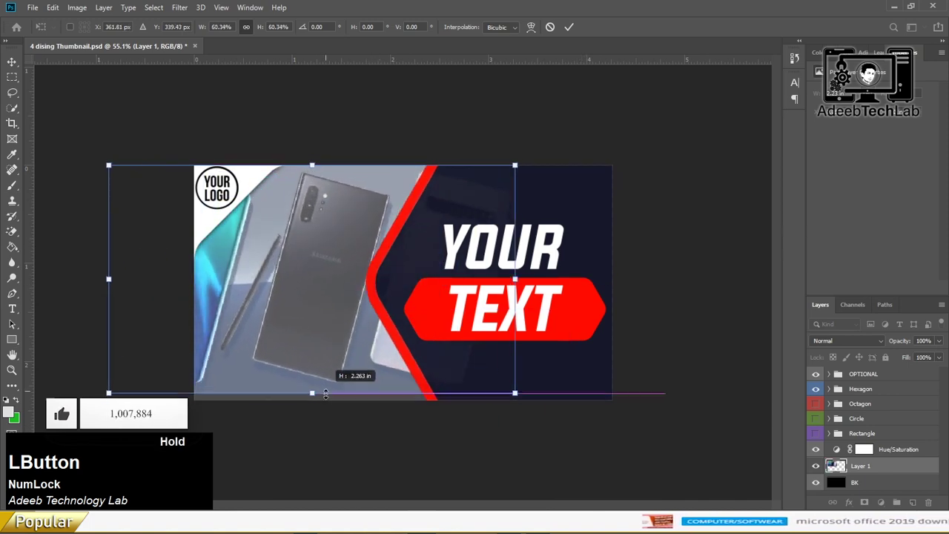
Commit the Free Transform so the pasted phone photo fills the background.
key(Return)
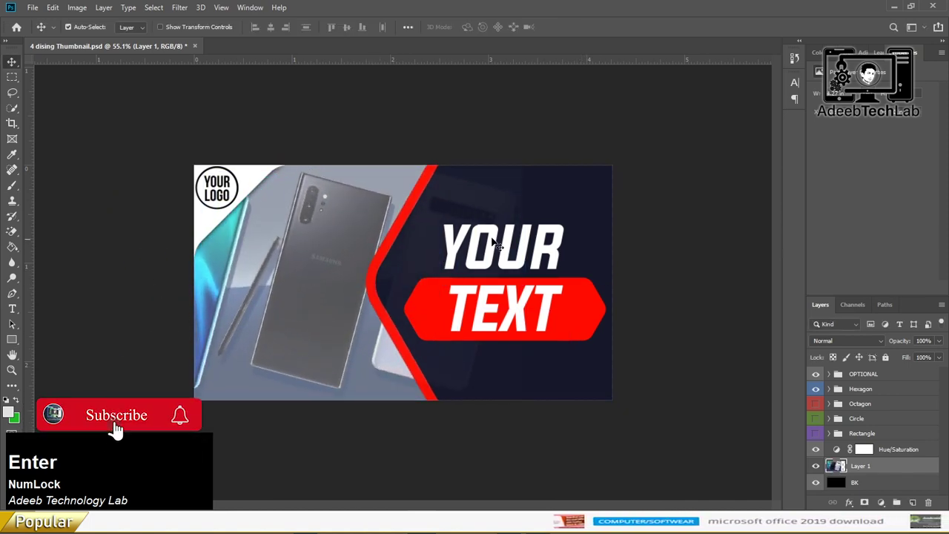
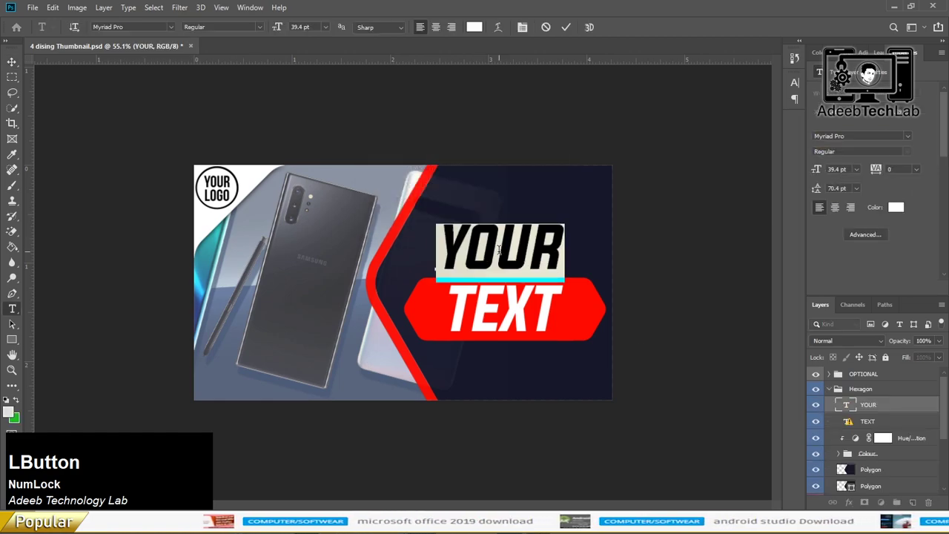
Switch over to the browser showing the TechRadar phone-lineup image.
key(alt+Tab)
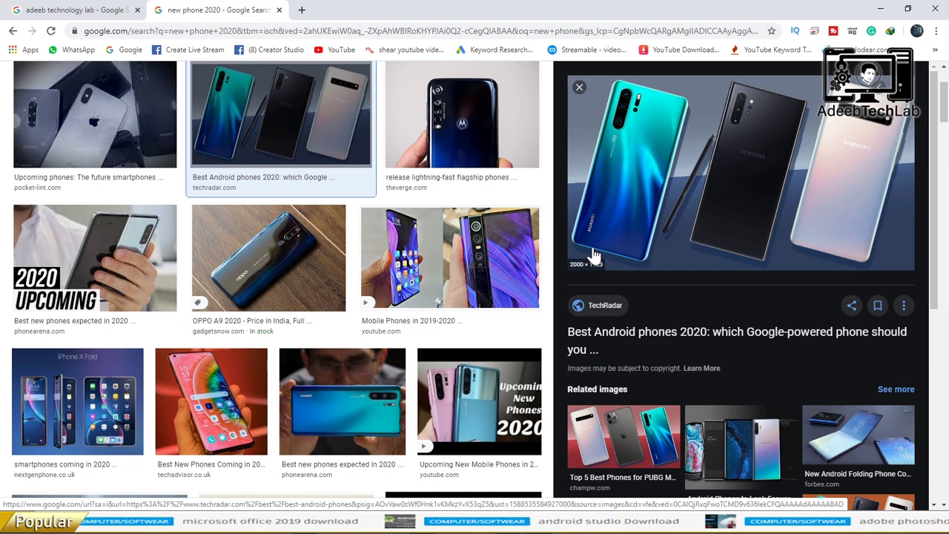
Browse the Google Images phone results, minimise Chrome and return to the thumbnail document.
scroll(up, 3)
scroll(down, 3)
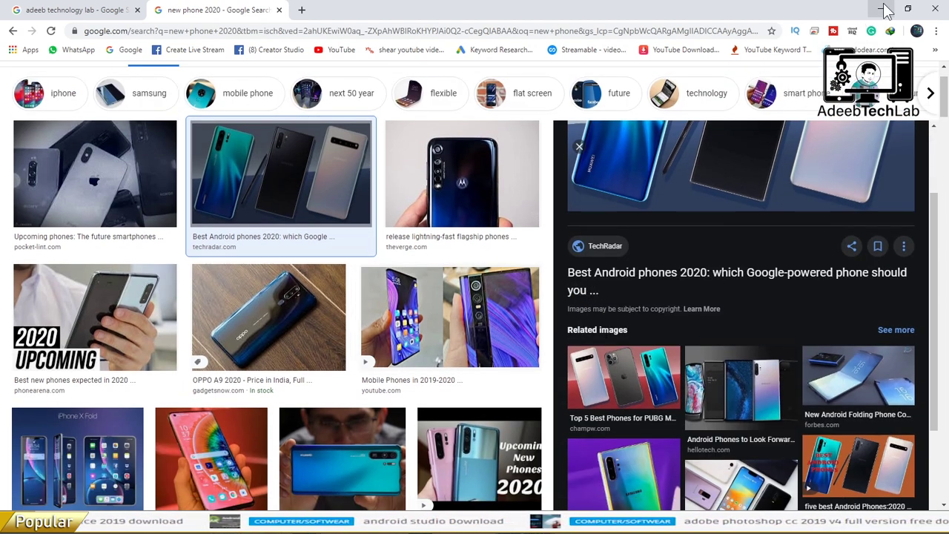
click(893, 12)
scroll(up, 3)
click(886, 14)
scroll(up, 3)
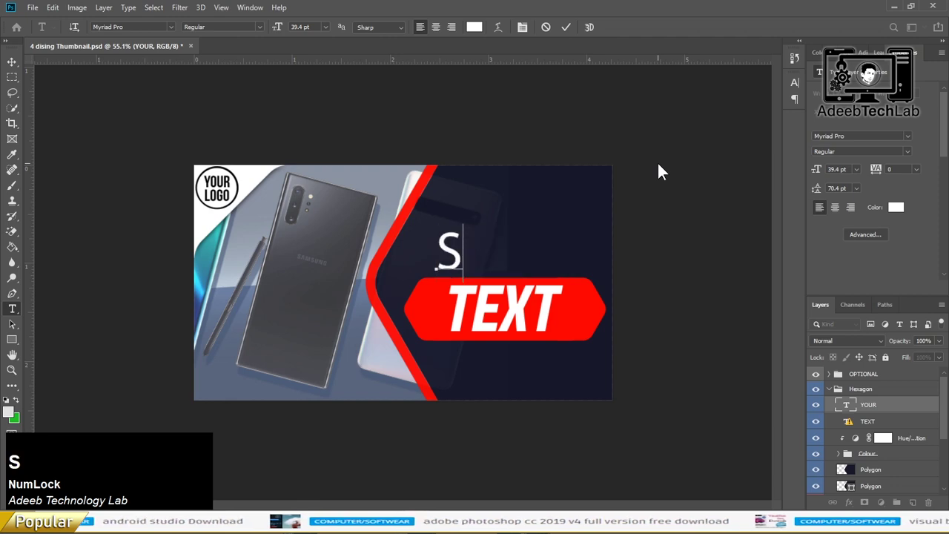
Retype the headline as Samsung and set it in Acumin Variable Concept Semibold.
key(BackSpace)
key(a)
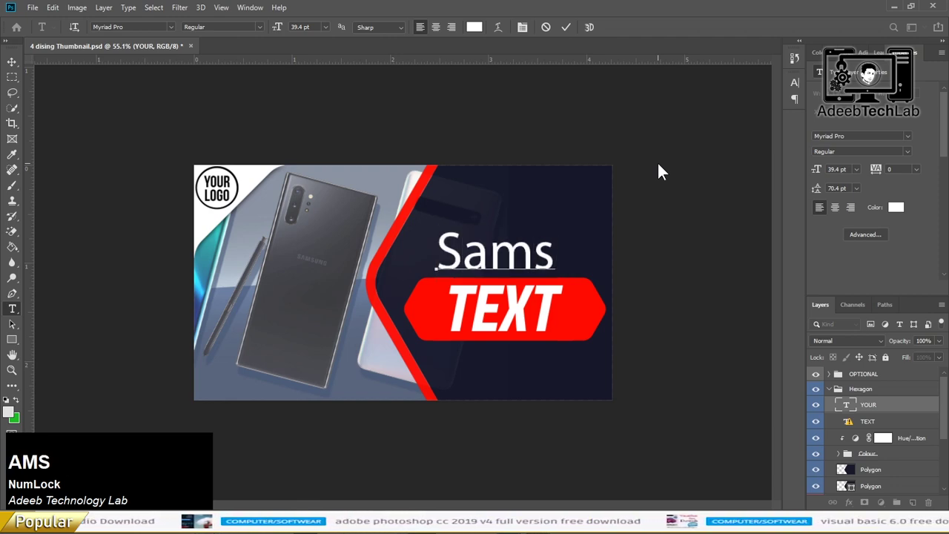
key(BackSpace)
key(g)
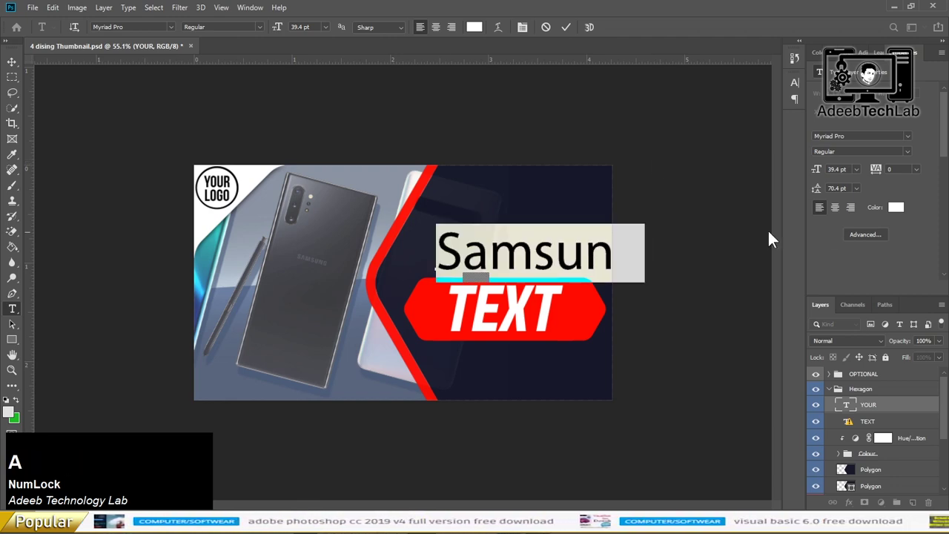
click(916, 144)
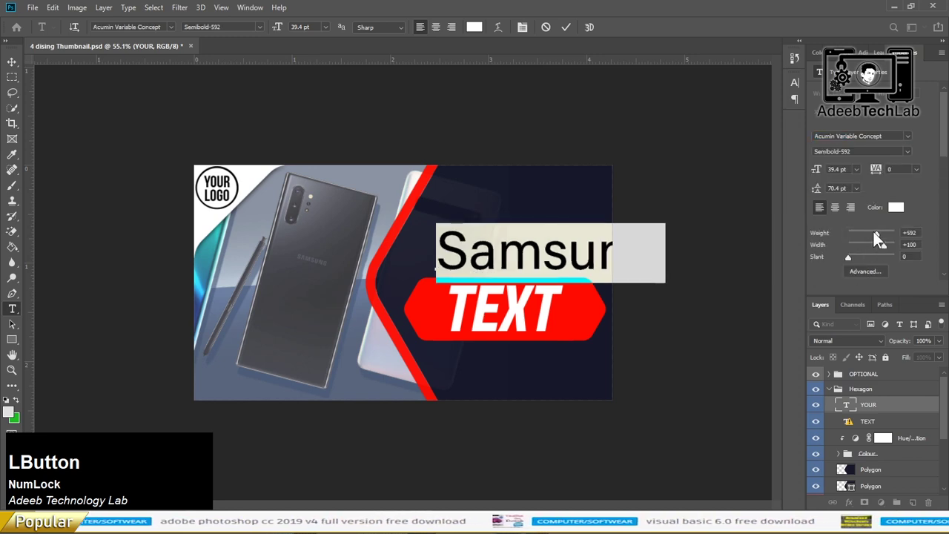
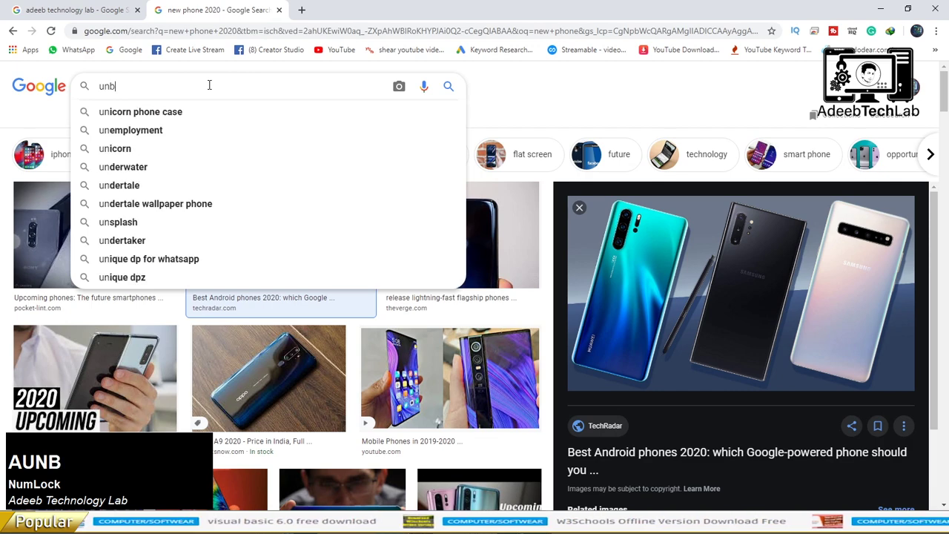
Select and clear the old words in the Google search box.
key(Down)
key(Tab)
click(18, 71)
key(alt+Tab)
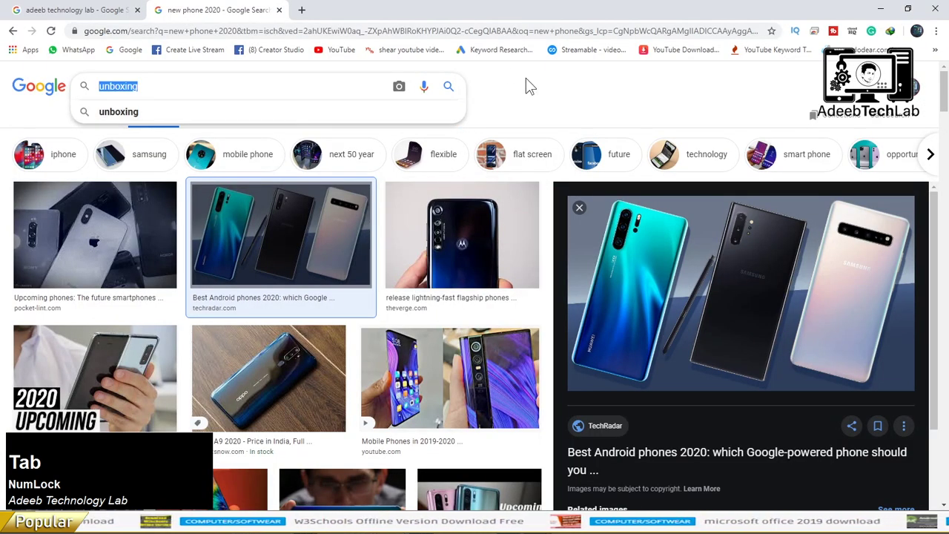
key(BackSpace)
Search Google Images for 'new phone unboxing'.
key(Down)
key(u)
key(BackSpace)
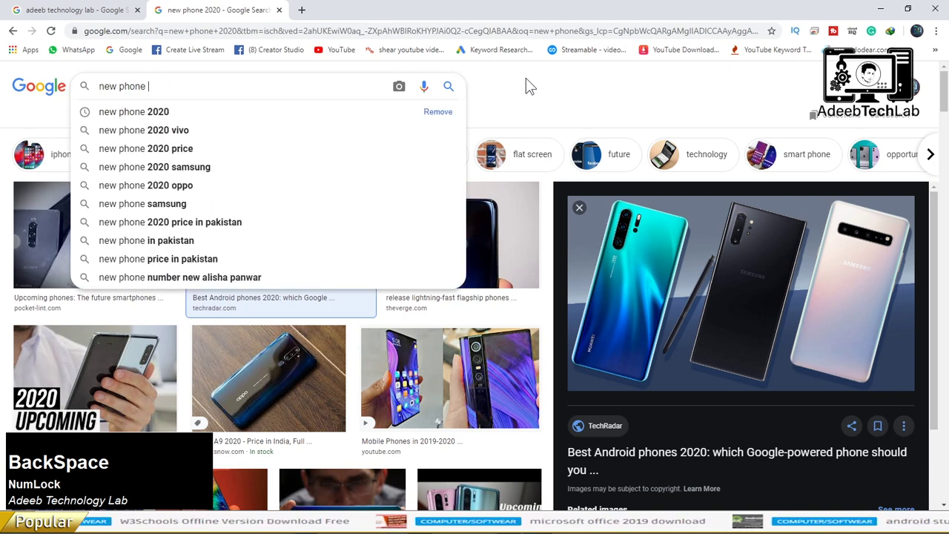
key(u)
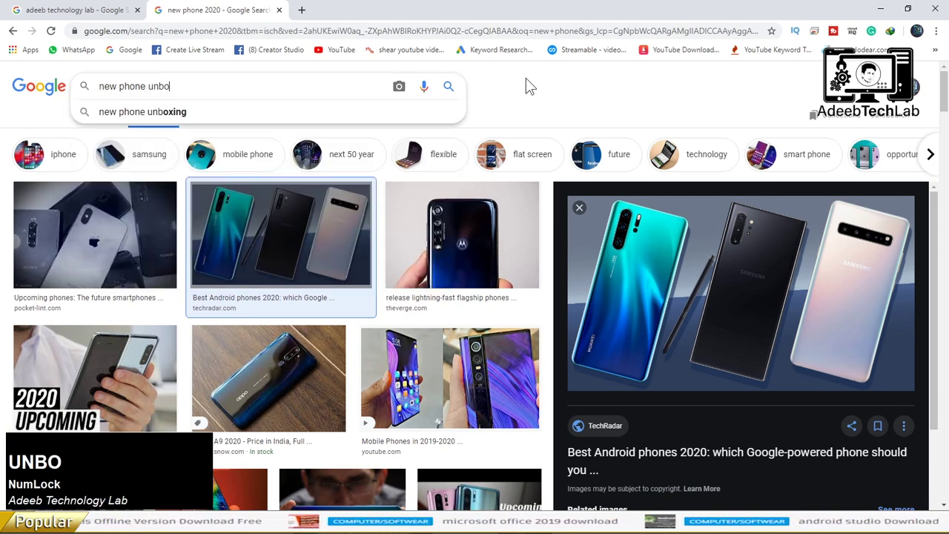
key(Return)
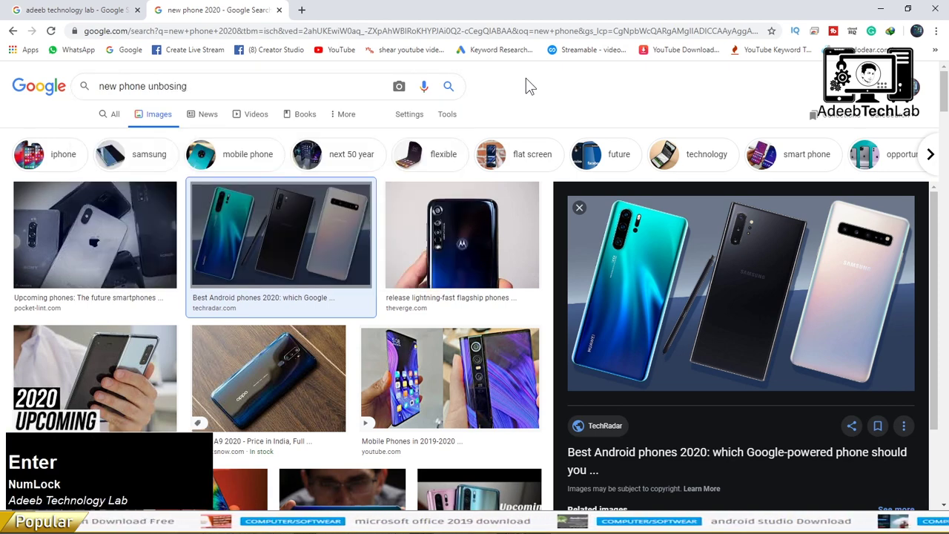
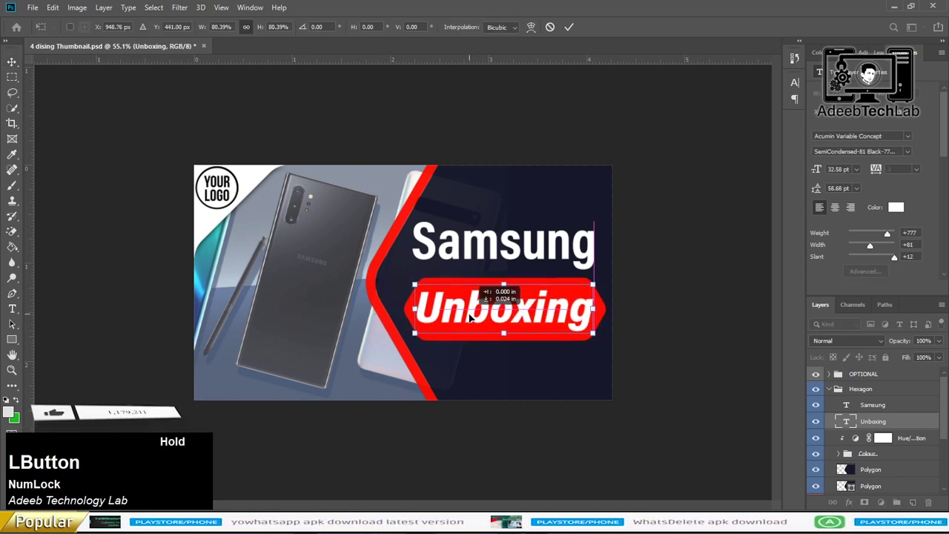
Commit the resize of the Unboxing text inside the red hexagon banner.
key(Return)
key(Down)
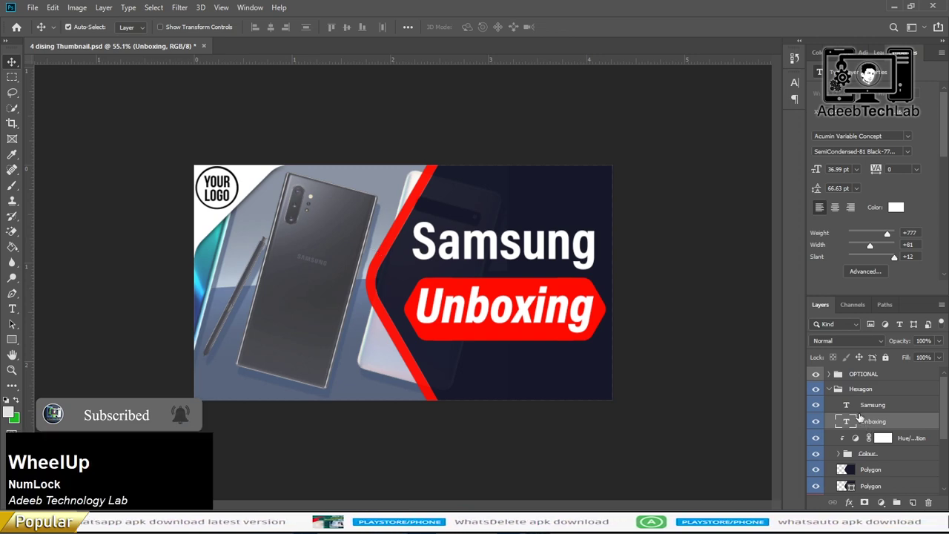
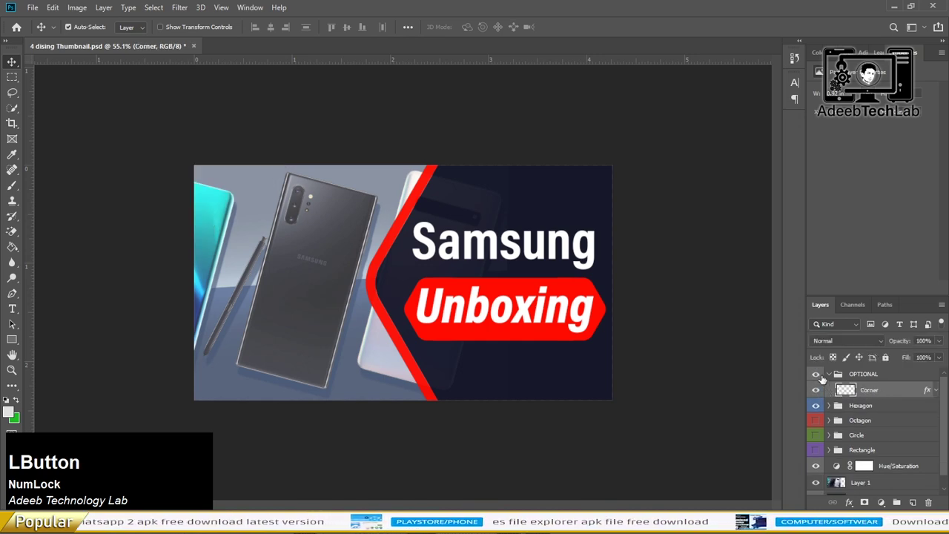
Bring the File Explorer window to the front to reach the Downloads Logo folder.
key(alt+Tab)
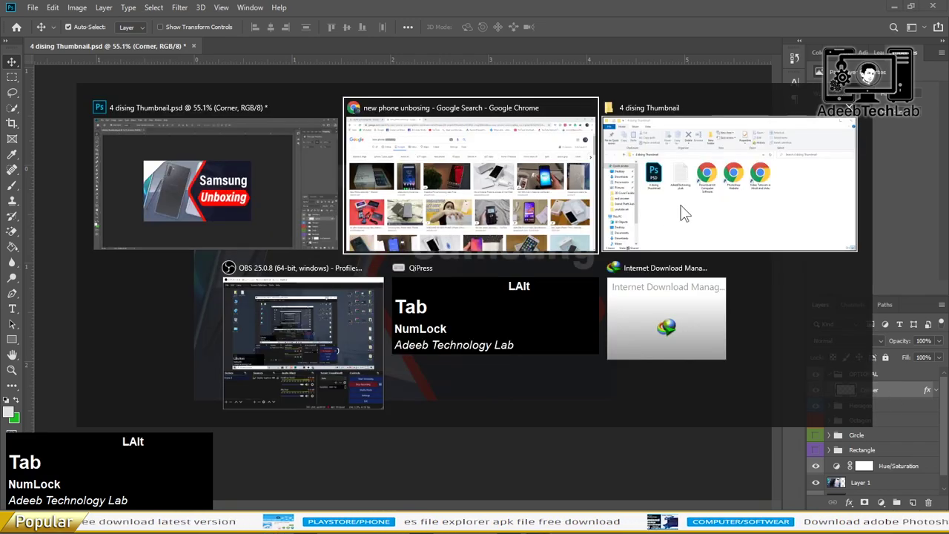
click(720, 218)
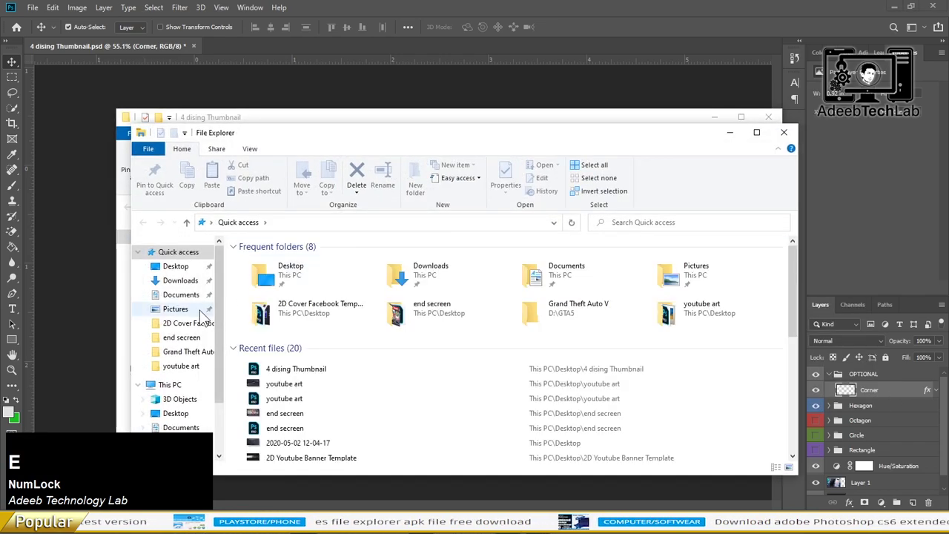
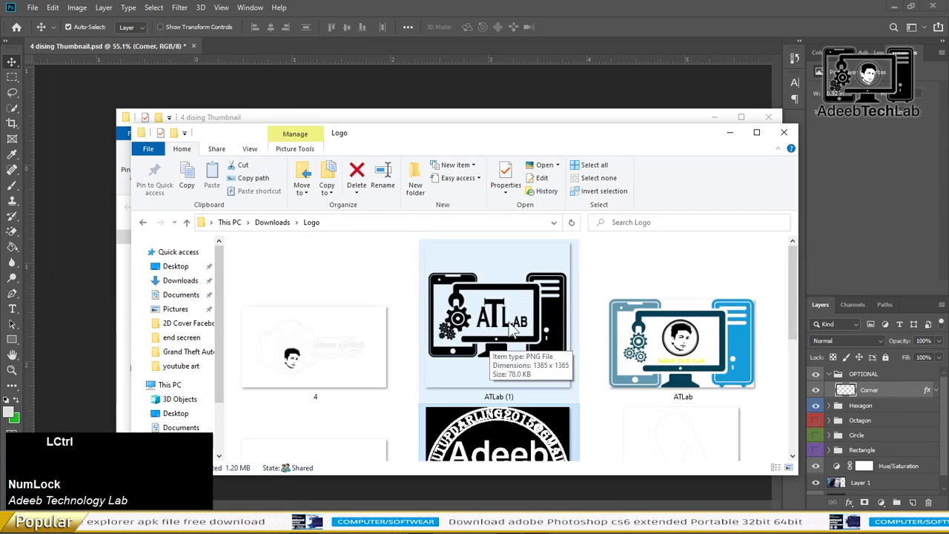
Place the round Adeeb TECH Lab logo in the top-left corner and collapse the layer groups.
click(519, 351)
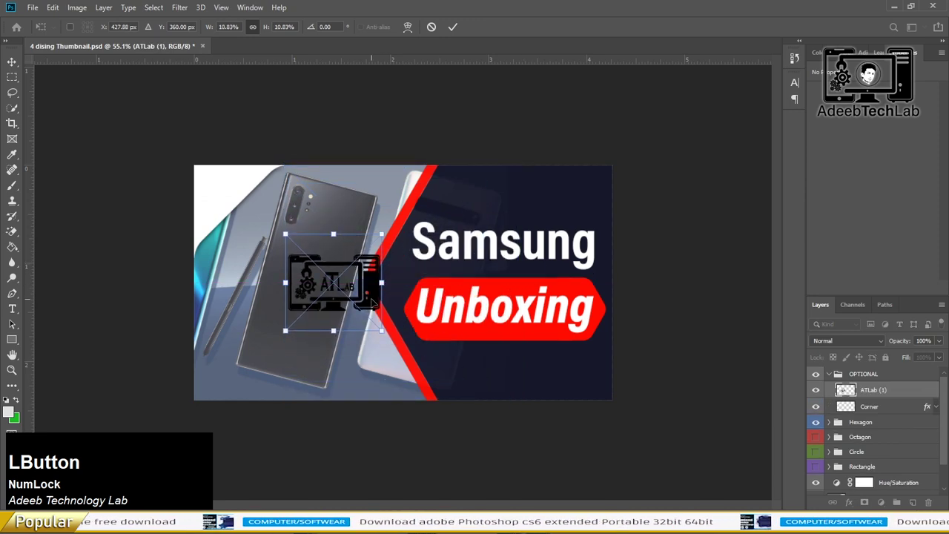
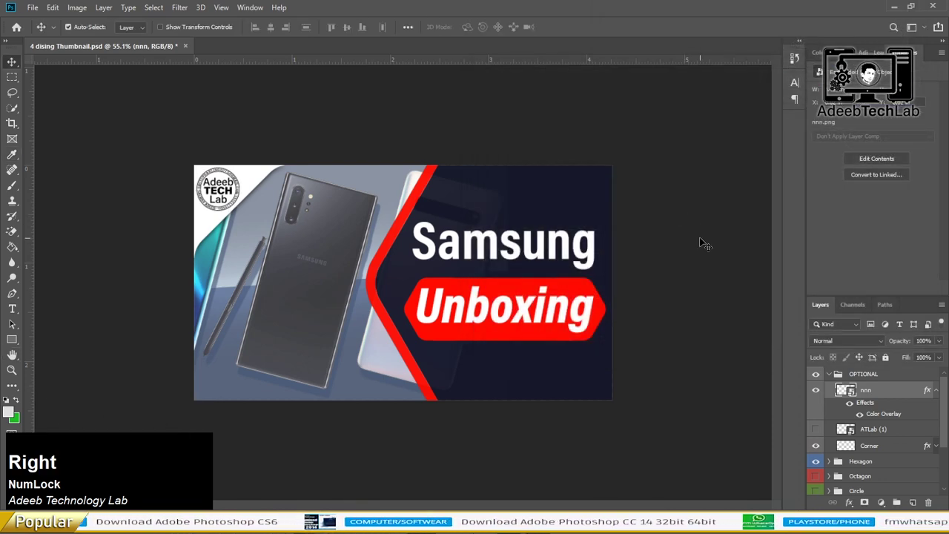
click(706, 240)
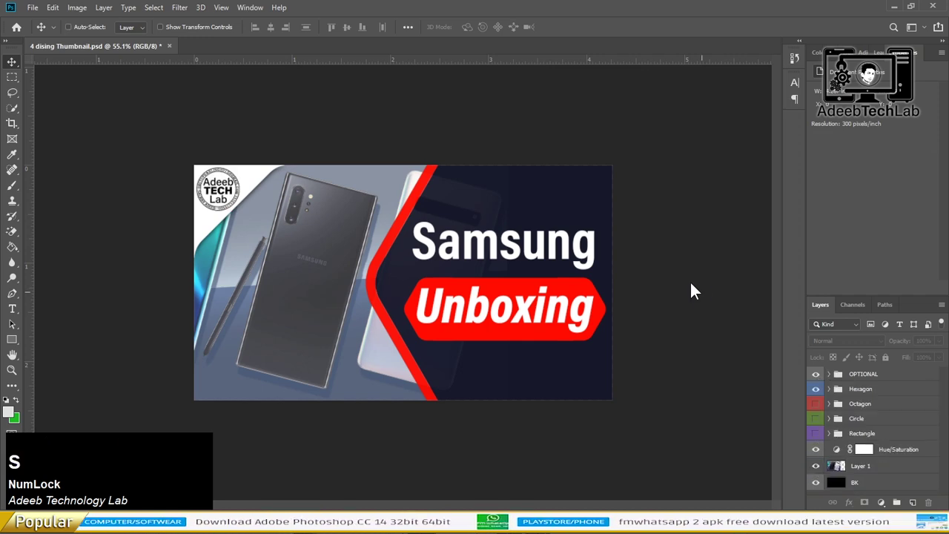
Save the Octagon text-design variant as a JPEG copy of the thumbnail with default quality.
click(224, 244)
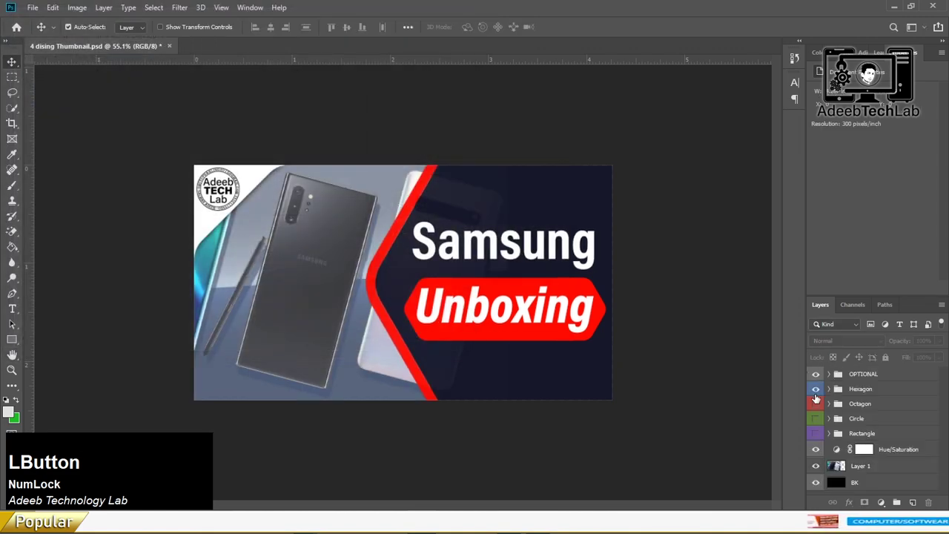
key(s)
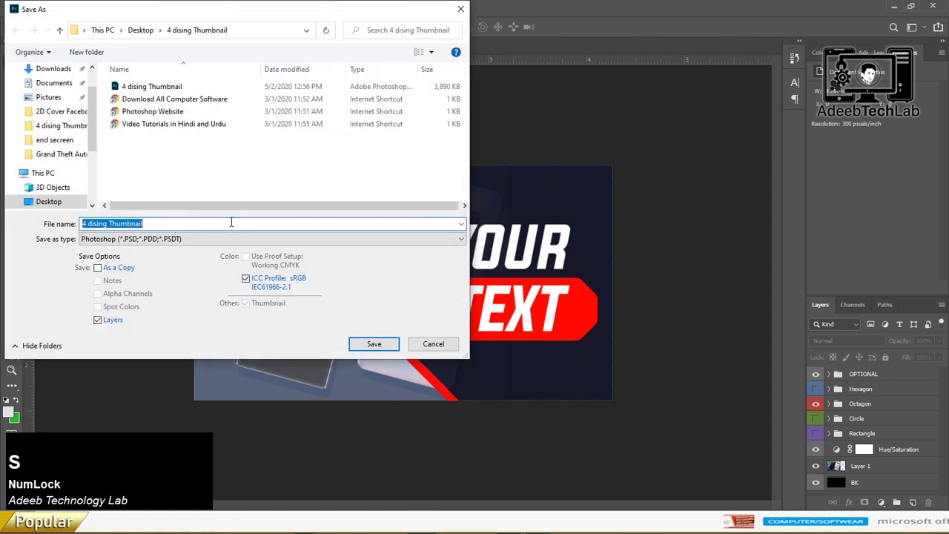
click(305, 248)
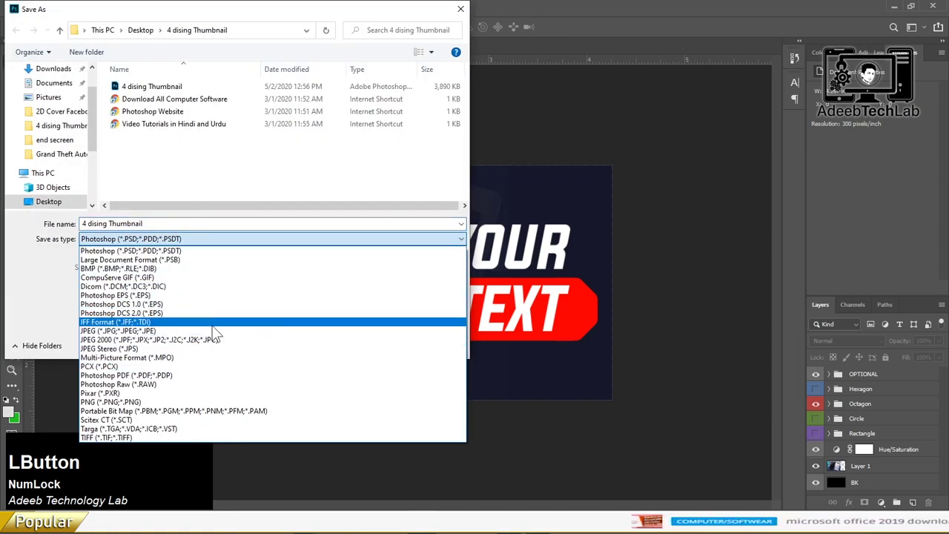
key(2)
click(382, 353)
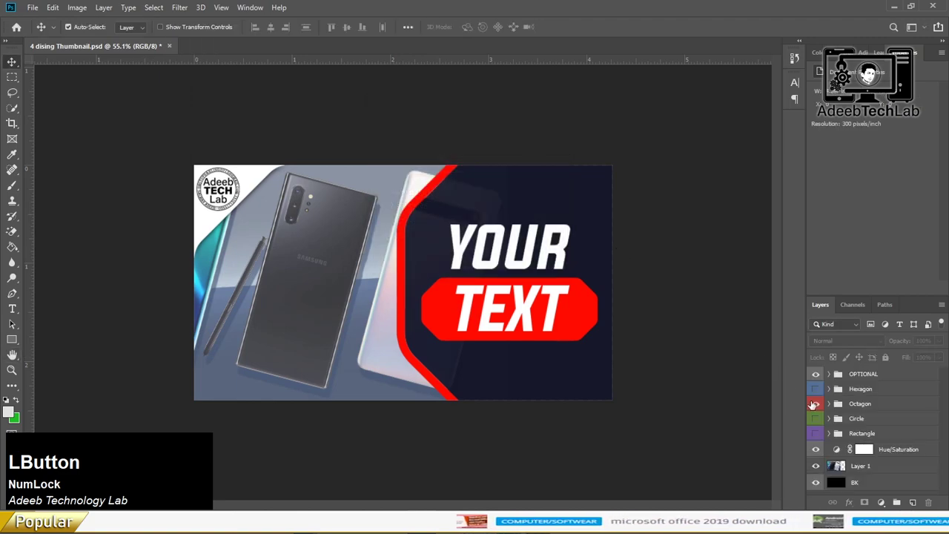
key(s)
Save the Circle variant as JPEG, then switch to the Rectangle design and start its JPEG save.
click(213, 242)
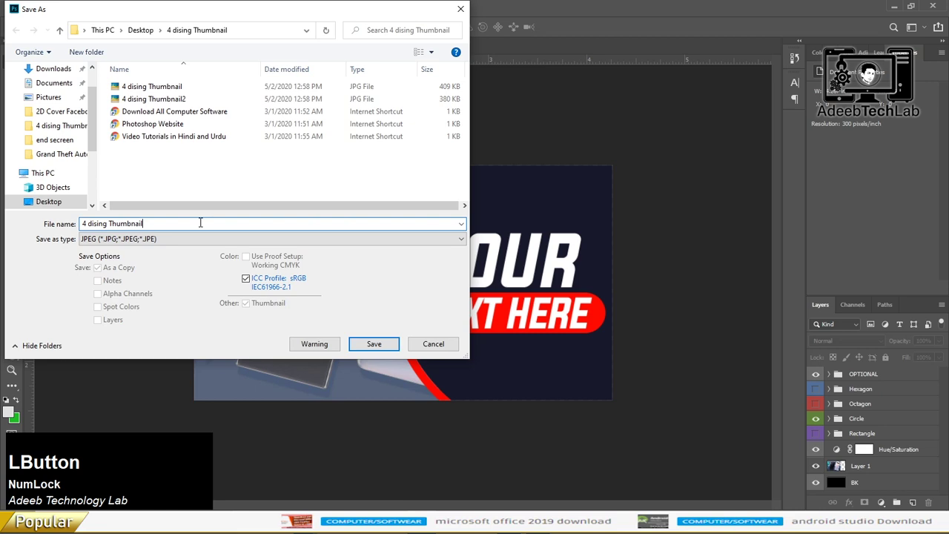
key(2)
click(203, 322)
key(BackSpace)
key(3)
click(381, 352)
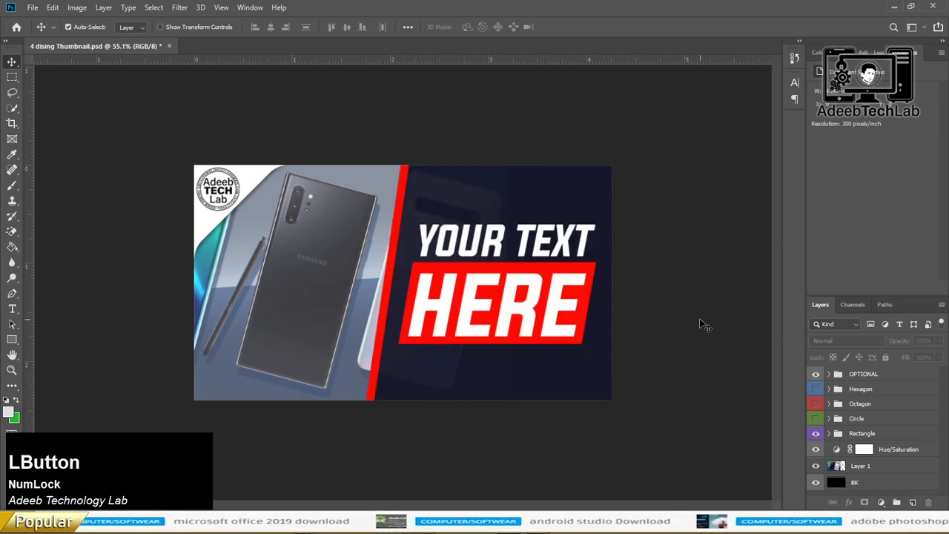
click(218, 247)
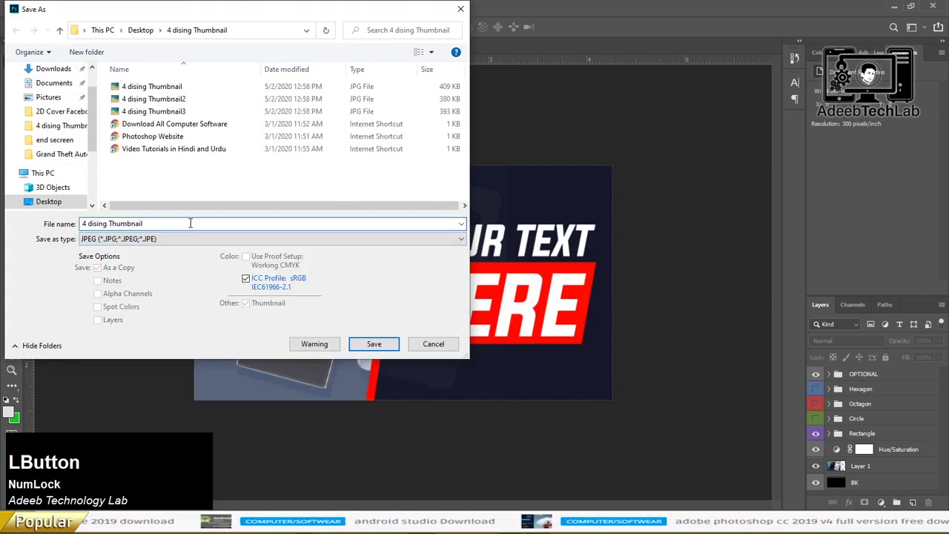
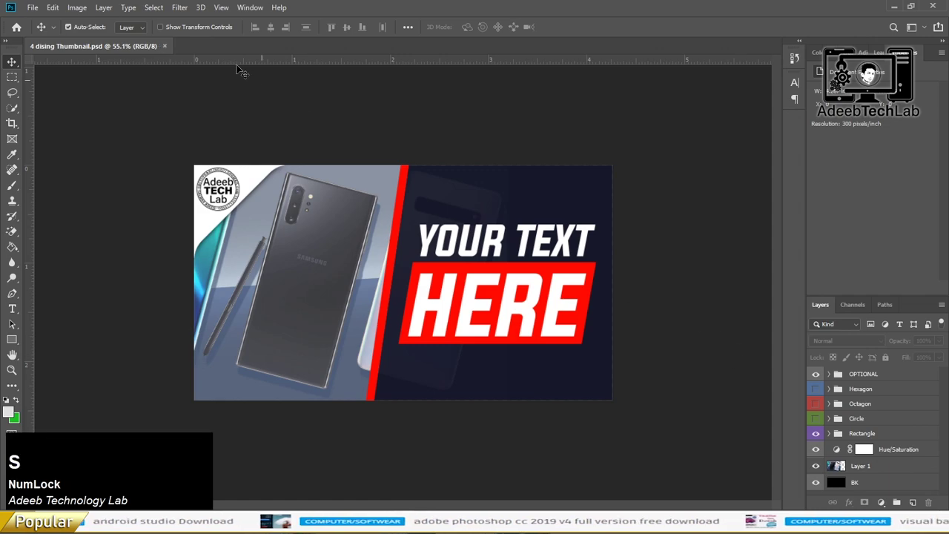
Review the exported JPEGs in the 4 dising Thumbnail folder and copy one to the Desktop.
click(176, 52)
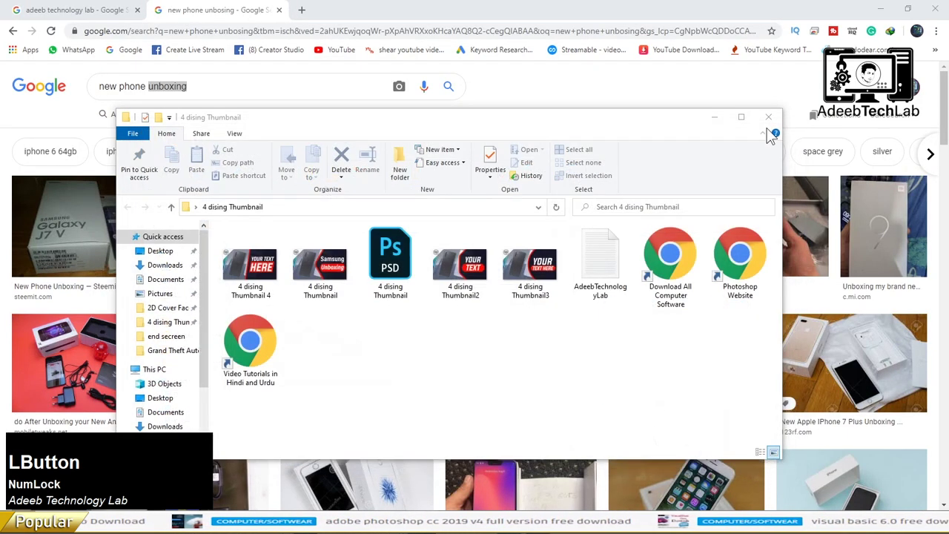
click(347, 257)
click(268, 264)
key(ctrl+c)
click(779, 128)
Preview the rectangle-style 4 dising Thumbnail 4 JPEG full size in the photo viewer.
click(74, 215)
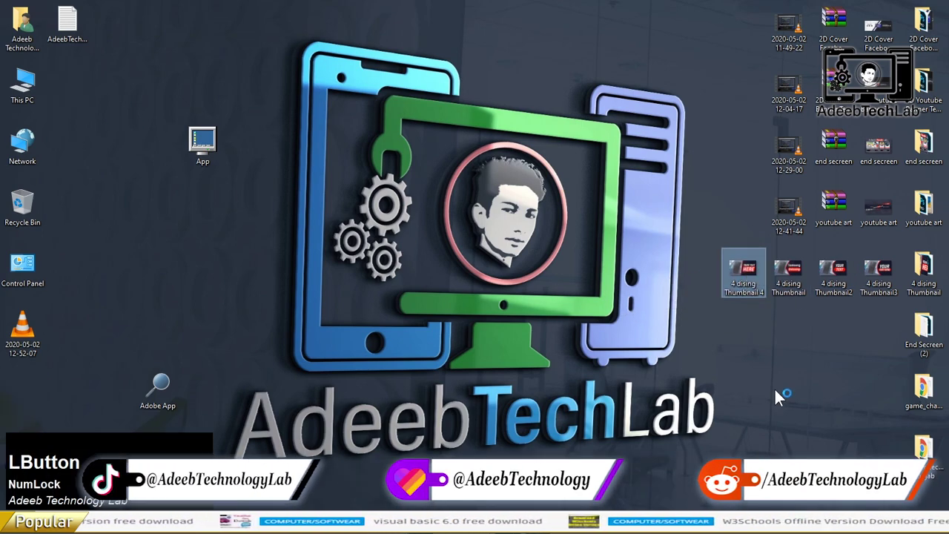
key(Right)
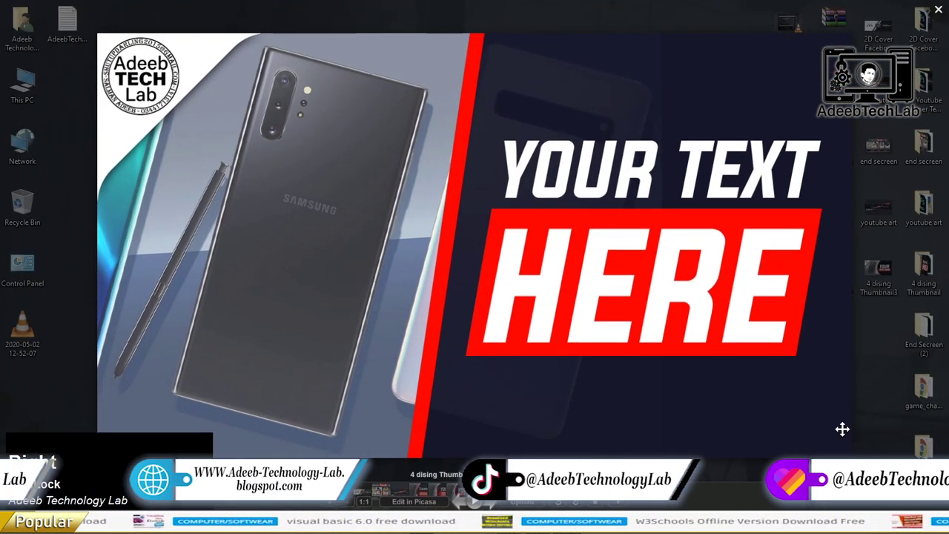